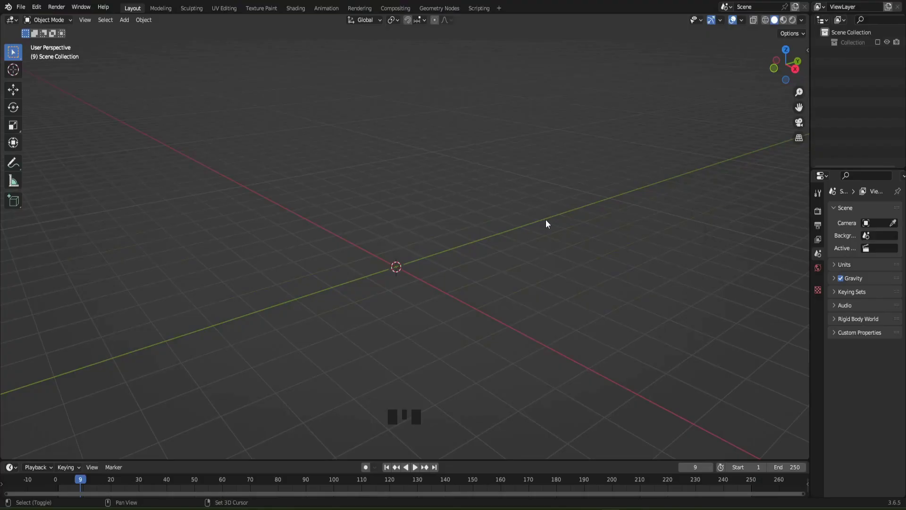
- Add a cube for the walls and slice it with about 12 vertical loop cuts for planks
key(g)
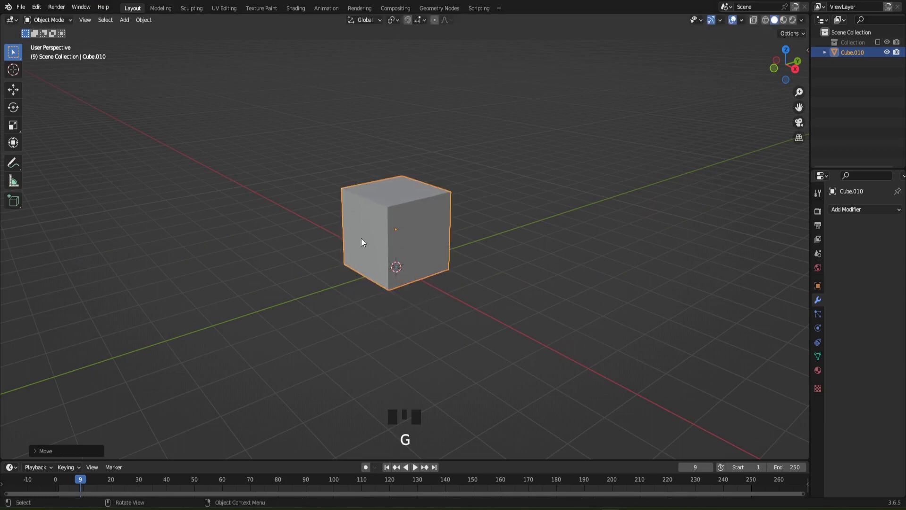
scroll(up, 3)
key(Tab)
key(ctrl+r)
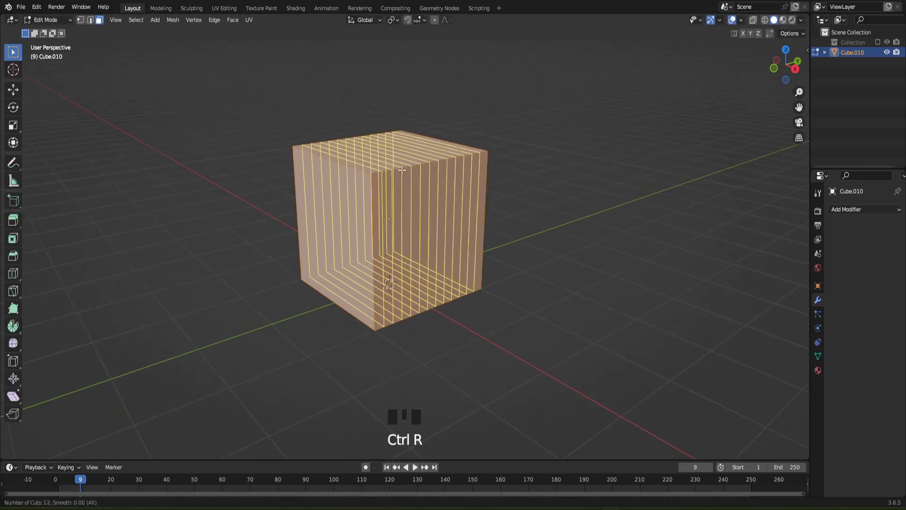
key(ctrl+r)
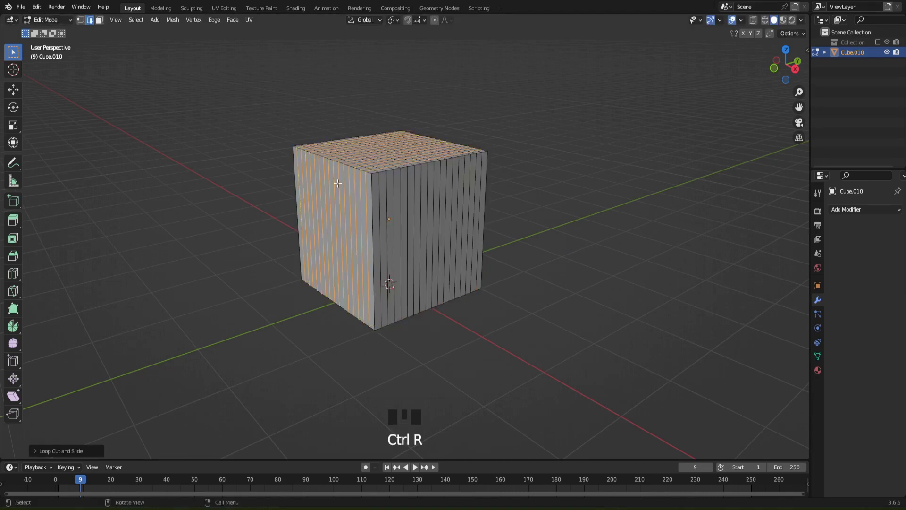
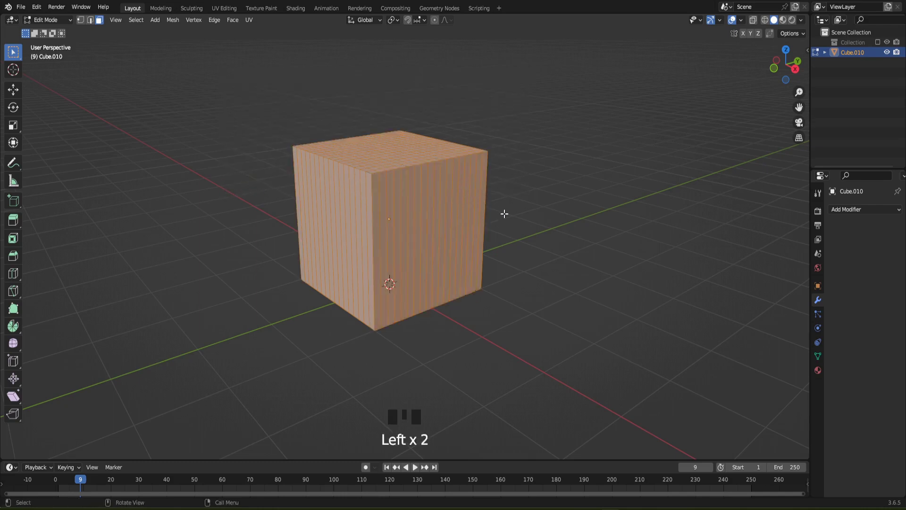
- Leave Edit Mode and begin adding another mesh object for the roof
key(Tab)
click(541, 240)
click(378, 158)
- Add a second cube and raise and flatten it into a slab above the walls
key(shift+s)
click(602, 276)
key(shift+a)
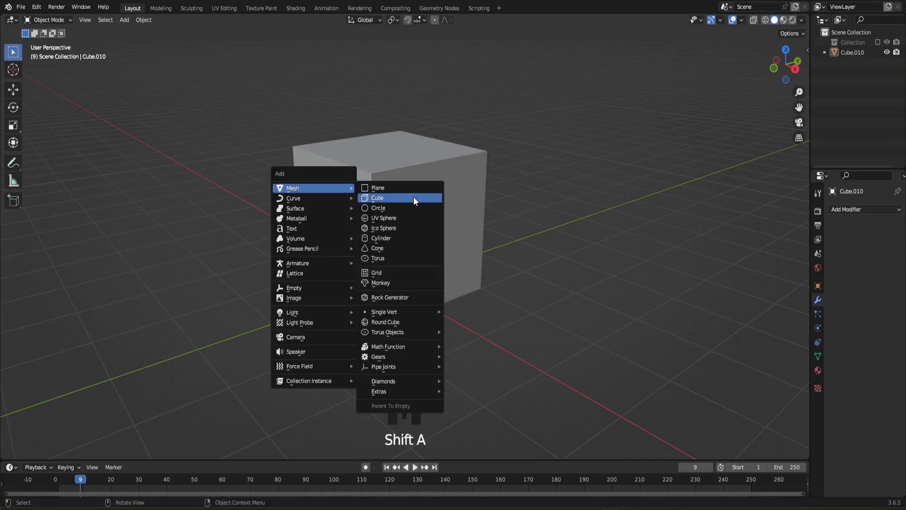
key(g)
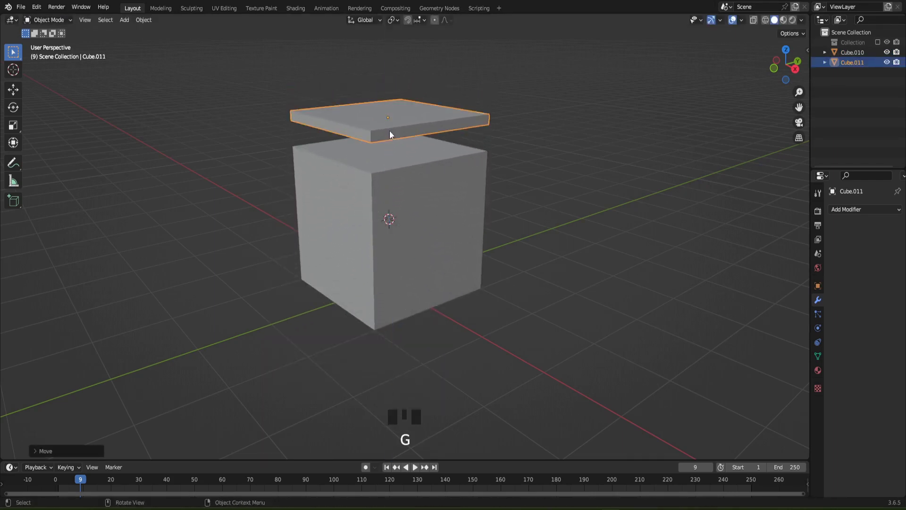
- Lift the slab's middle edge into a ridge and scale it into a pitched roof
key(Tab)
key(ctrl+r)
key(g)
key(Tab)
key(s)
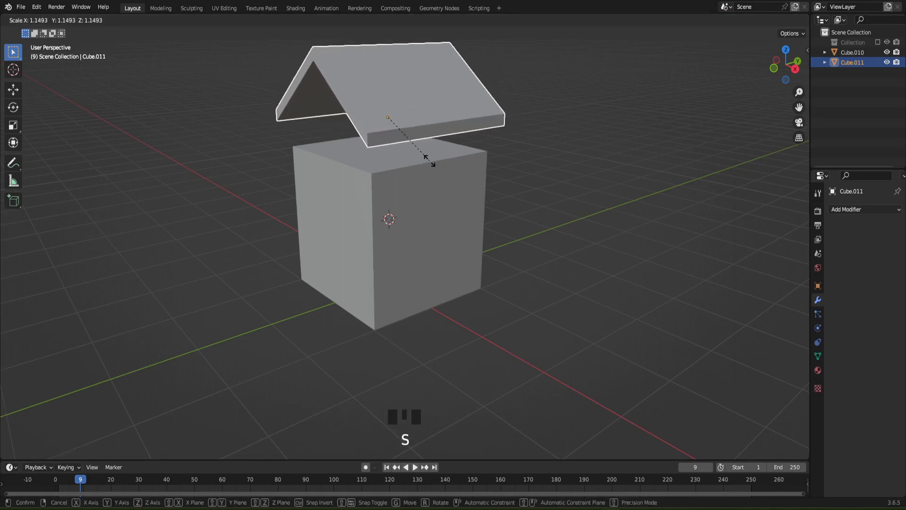
click(449, 217)
- Return to Object Mode and select the wall block for detailing
key(Tab)
key(3)
click(428, 214)
click(428, 213)
- Inset each wall strip individually and push them inward into plank grooves
key(i)
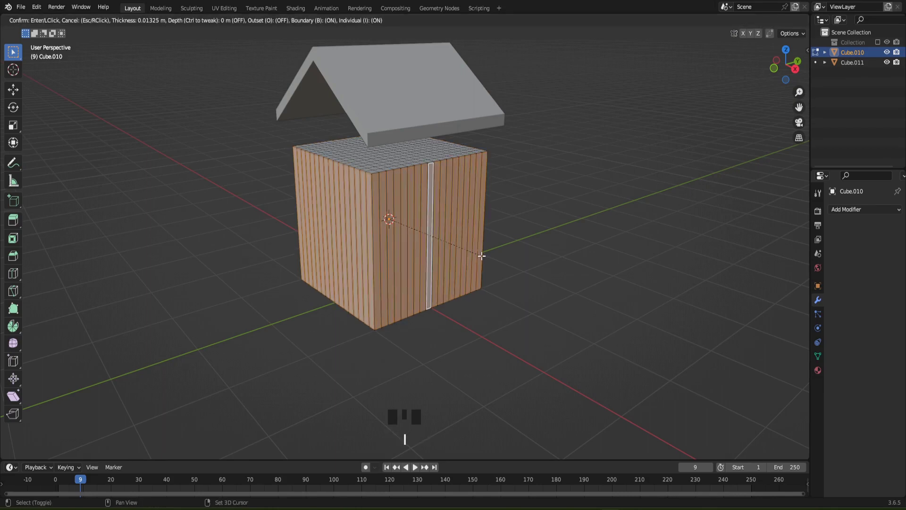
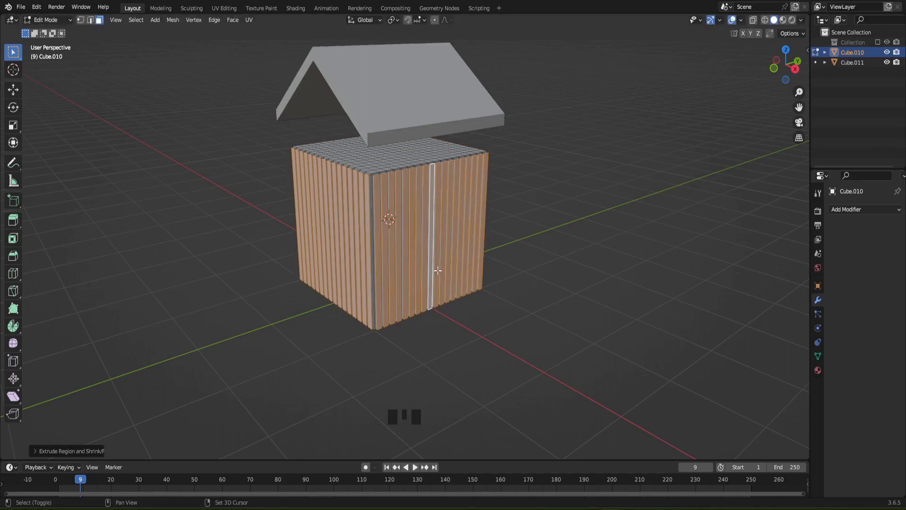
scroll(down, 3)
middle_click(436, 259)
key(Tab)
click(514, 258)
click(417, 158)
- Squash the roof along its height and lower it onto the shed walls
key(g)
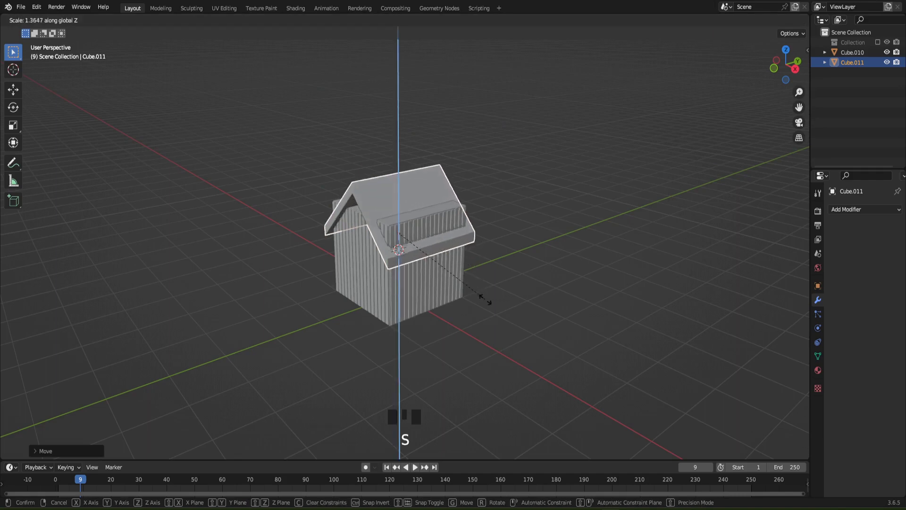
key(s)
key(g)
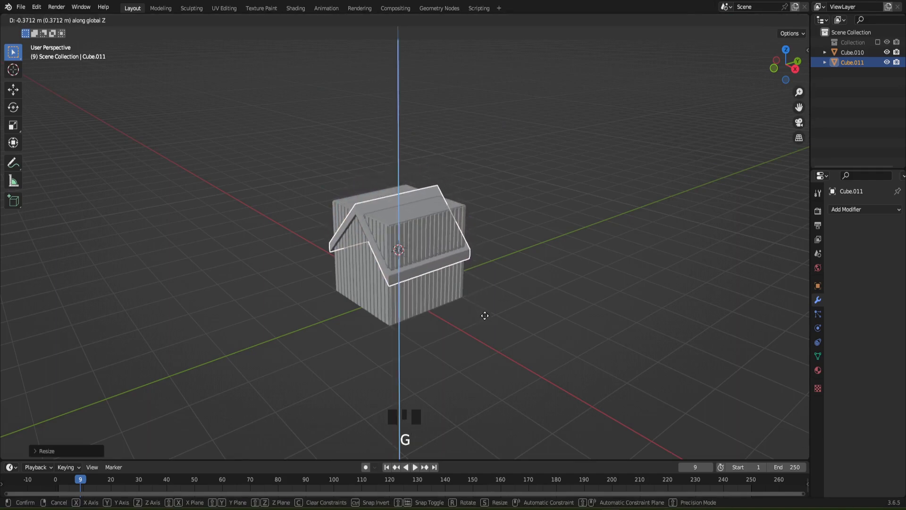
drag(503, 287, 426, 282)
scroll(up, 3)
- Select the walls and stretch them upward through the roof
drag(444, 305, 459, 256)
scroll(up, 3)
click(456, 274)
click(484, 226)
key(s)
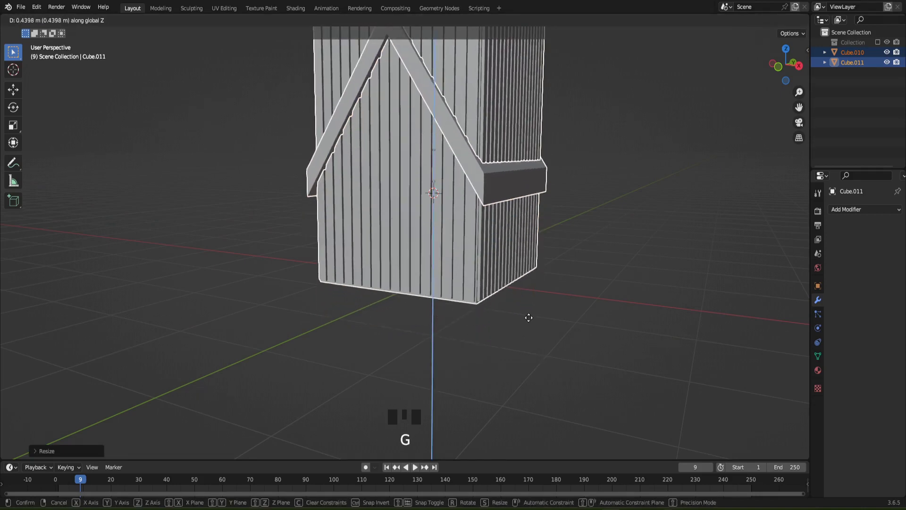
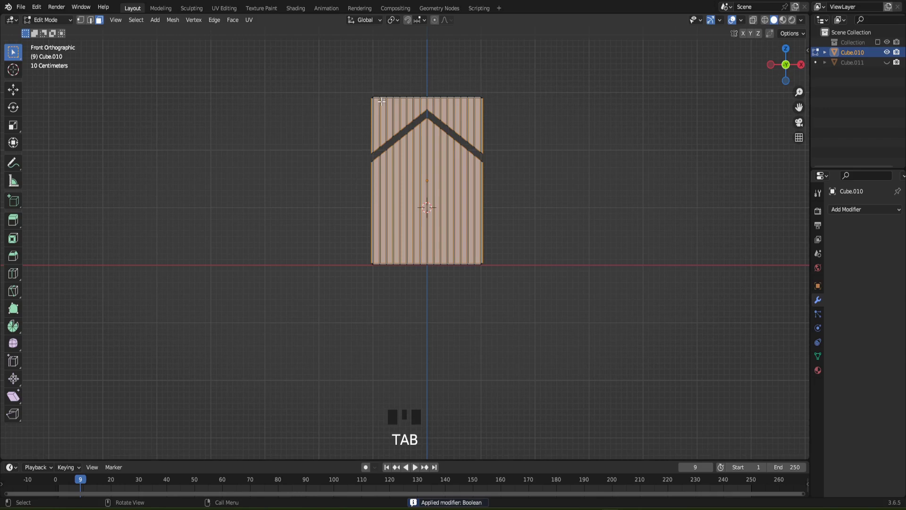
- Box-select the wall vertices above the roof line and delete them
key(z)
drag(359, 83, 366, 87)
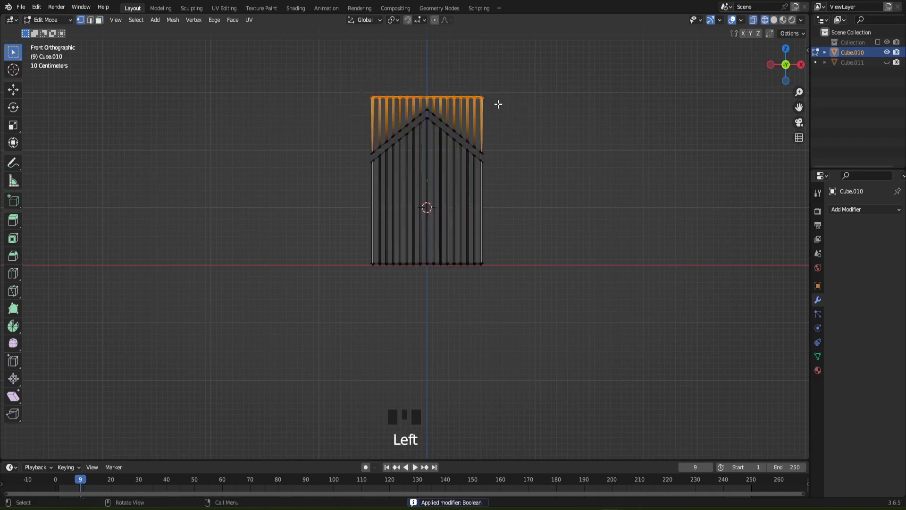
scroll(up, 3)
drag(473, 97, 452, 144)
key(x)
- Inspect the trimmed gable, remove leftover geometry, and start a cube for a window
drag(445, 88, 325, 216)
click(325, 216)
key(3)
drag(488, 186, 528, 195)
drag(527, 194, 524, 190)
drag(373, 167, 352, 192)
click(352, 193)
key(x)
key(z)
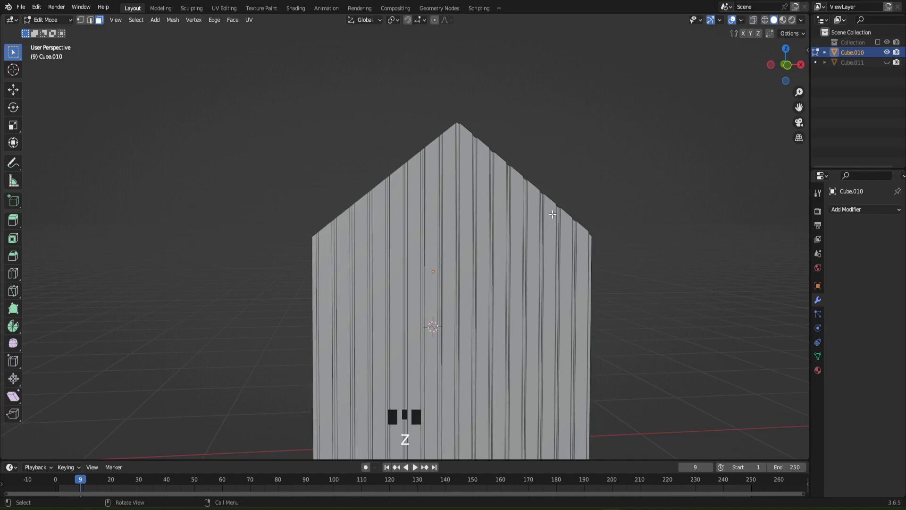
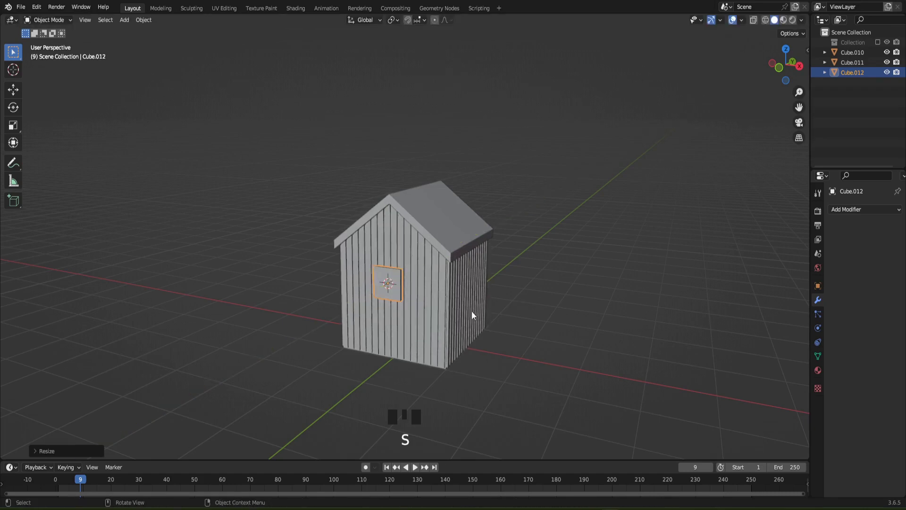
- Position the window block against the wall and frame it in view
key(g)
drag(459, 272, 395, 314)
scroll(up, 3)
drag(375, 326, 407, 291)
scroll(up, 3)
drag(406, 300, 414, 275)
- Loop-cut the window across and down its middle into four panes
key(Tab)
key(ctrl+r)
key(ctrl+r)
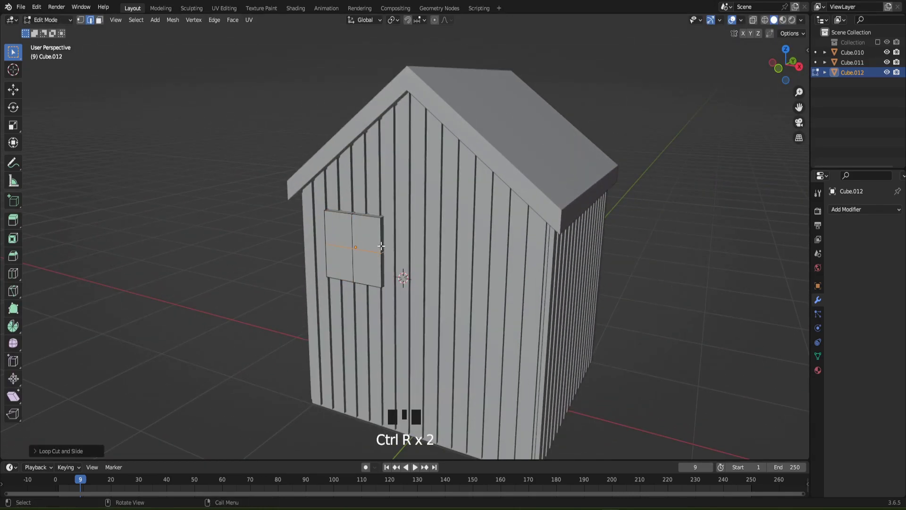
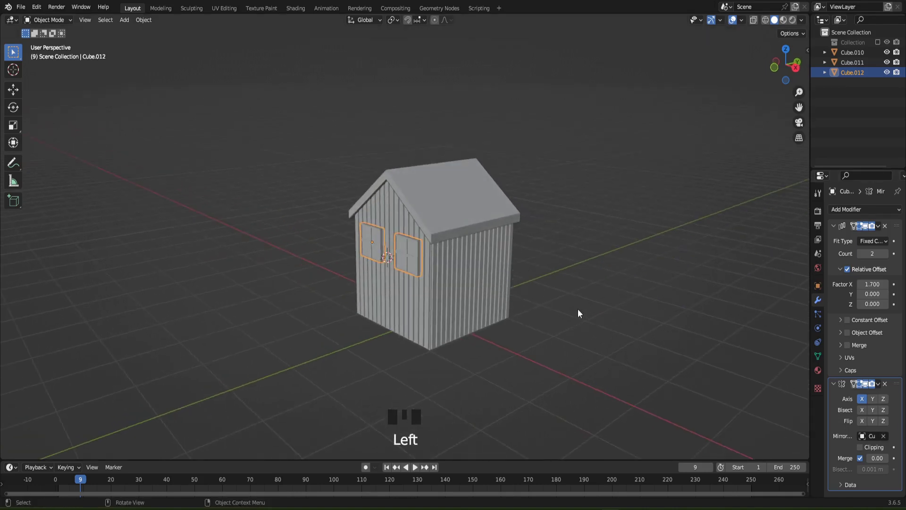
- Select the pair of windows and duplicate them with Shift+D
click(593, 314)
click(879, 401)
drag(639, 319, 430, 257)
click(429, 257)
key(shift+d)
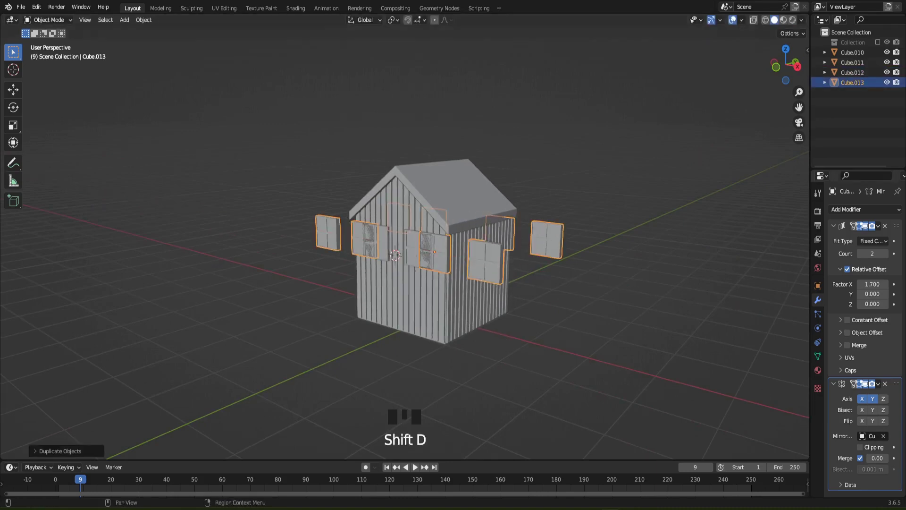
- Rotate the duplicate windows 90° about Z and slide them flush onto the side wall
click(886, 388)
key(r)
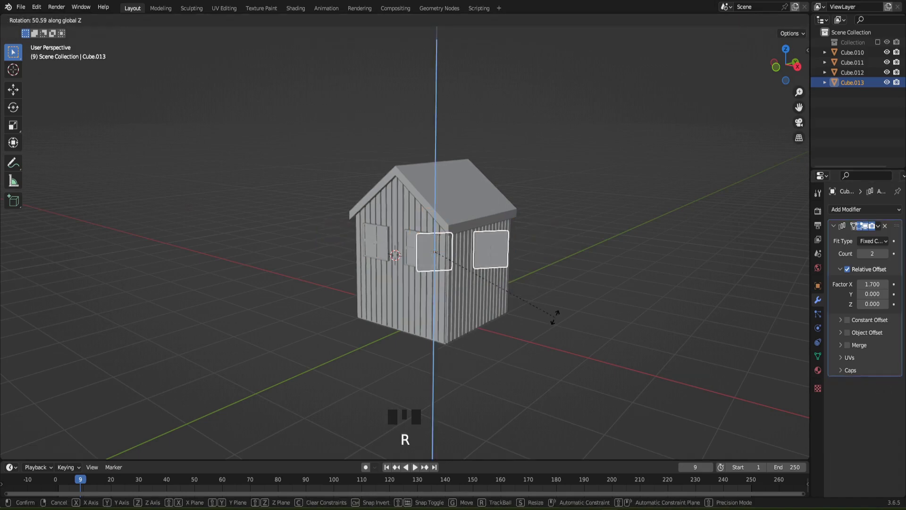
scroll(up, 3)
key(g)
key(g)
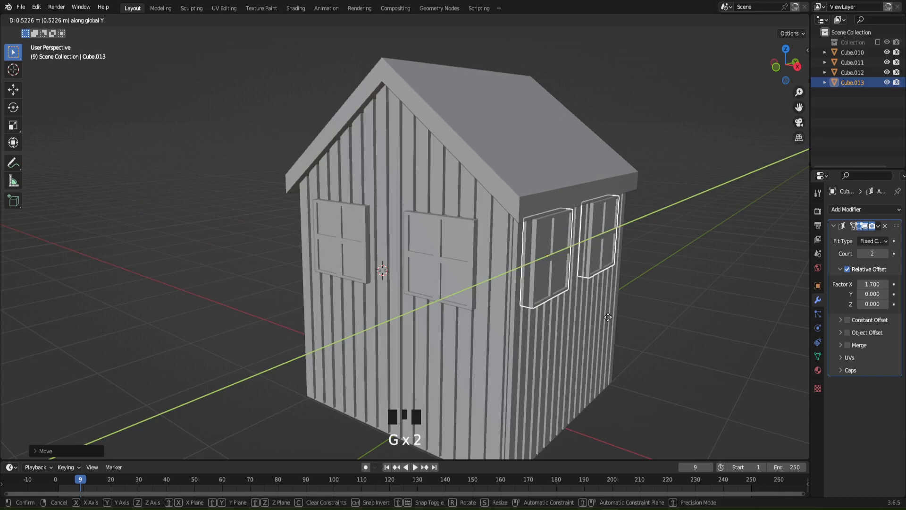
drag(650, 341, 571, 337)
key(g)
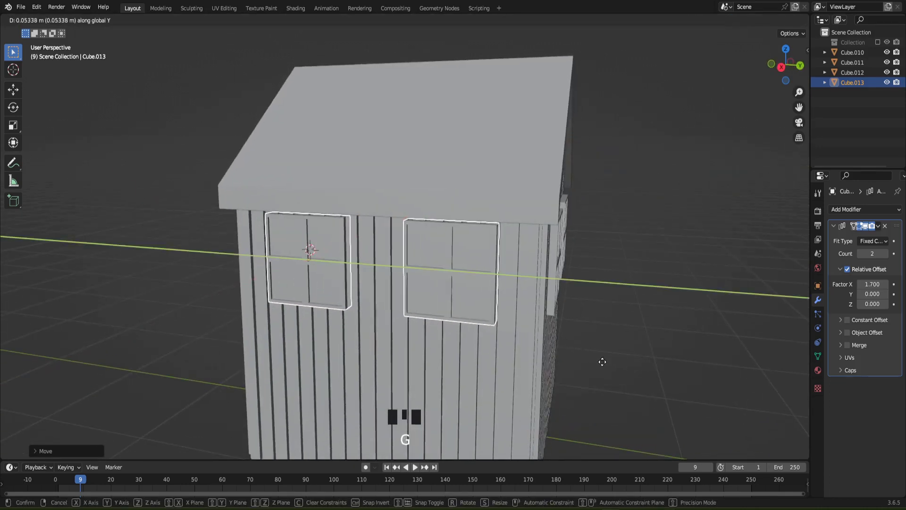
- Set the walls as the Mirror modifier's reference object for the side windows
middle_click(635, 362)
scroll(down, 3)
drag(865, 212, 887, 436)
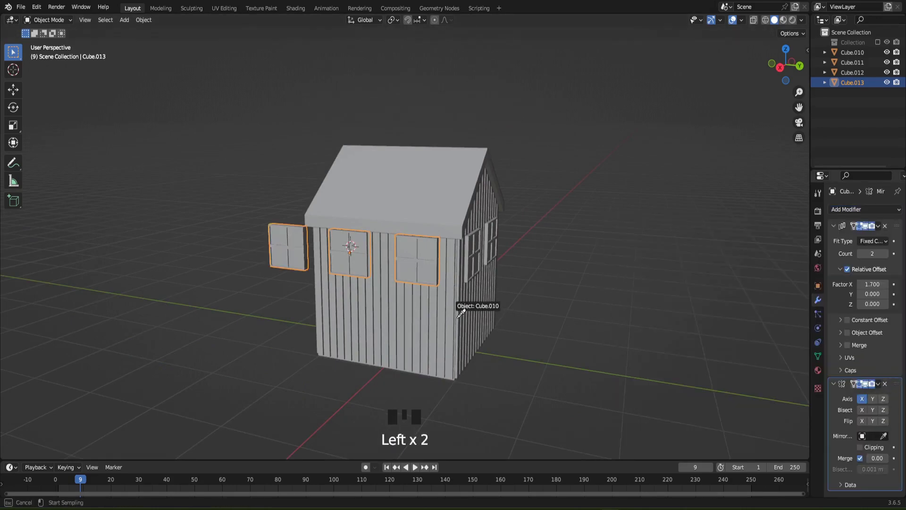
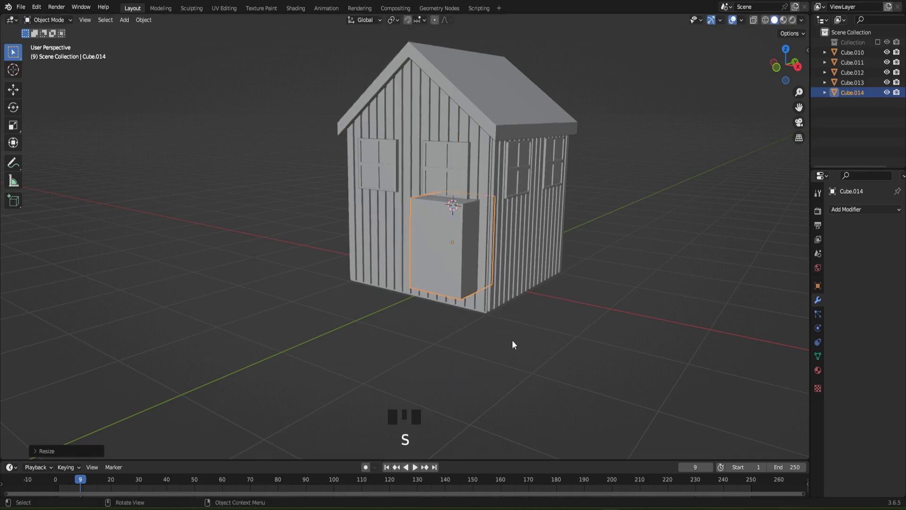
- Scale the cube into a thin, tall door and set it against the front wall under a window
key(s)
key(g)
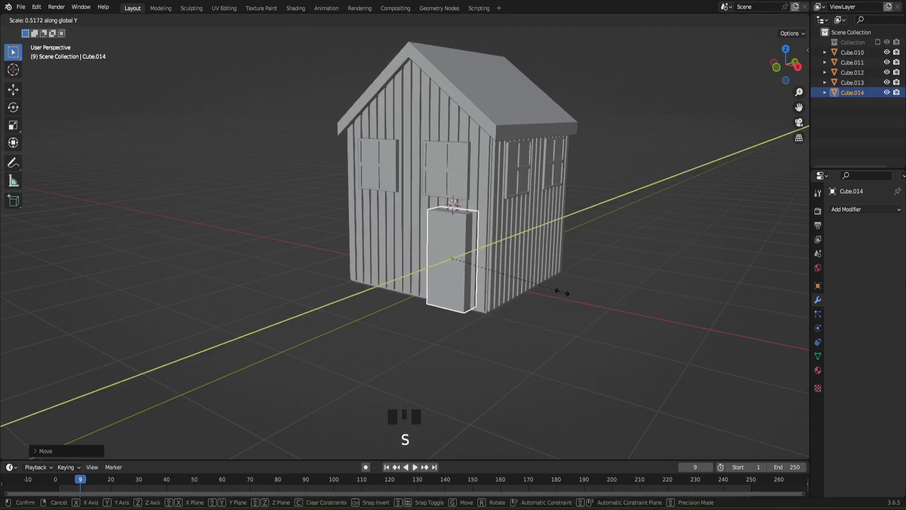
drag(511, 289, 535, 309)
scroll(up, 3)
key(g)
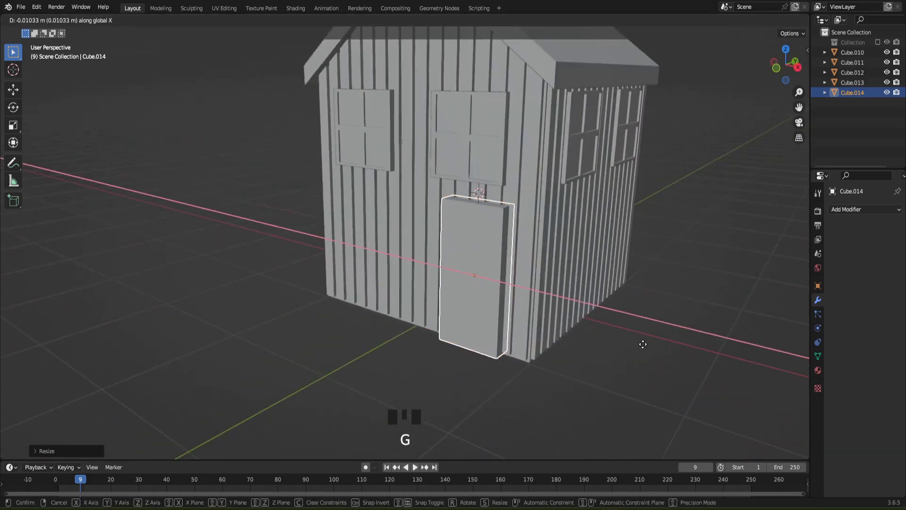
drag(583, 330, 568, 334)
key(s)
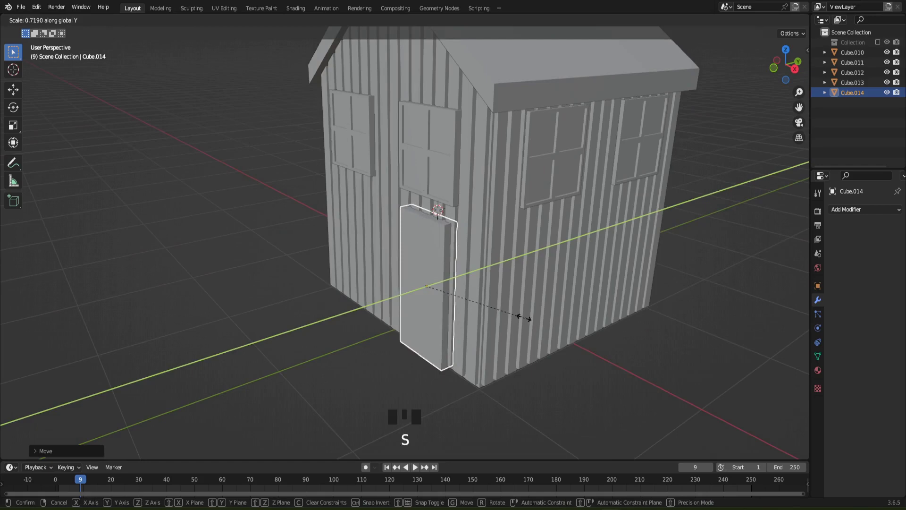